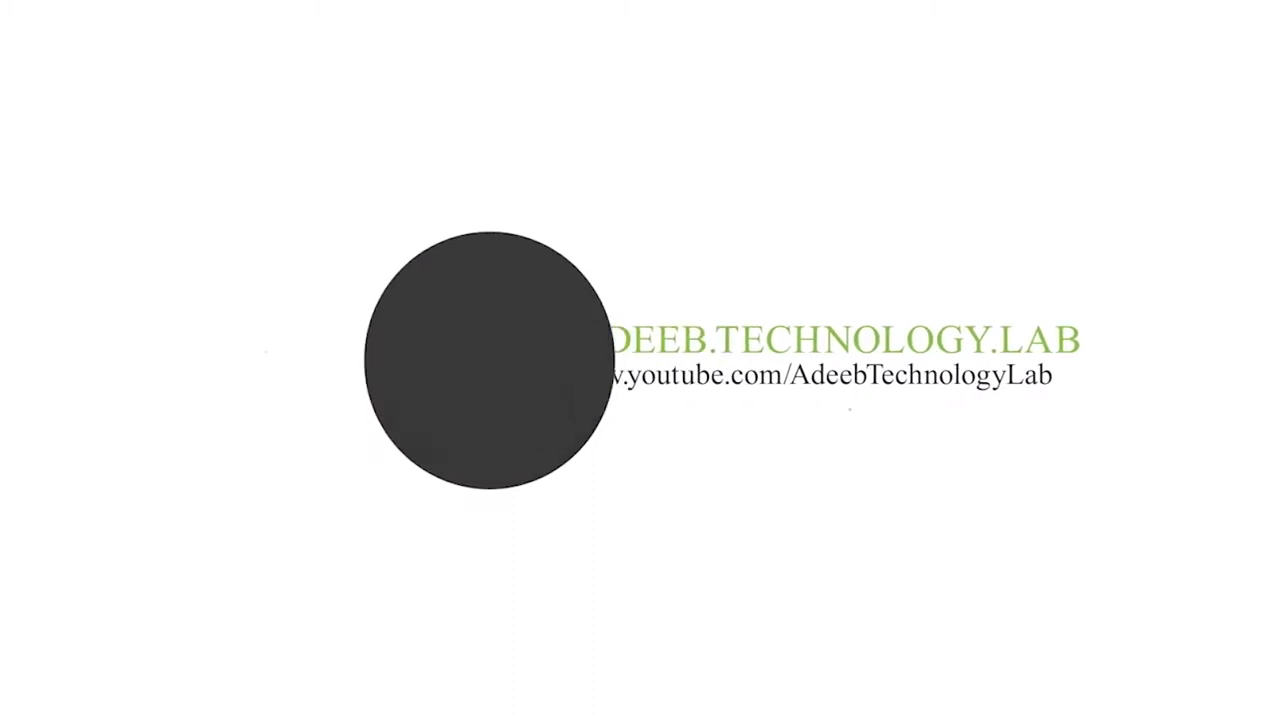
# Open the TV LOGO By AdeebTechLogo (8) PSD in Photoshop from File Explorer's context menu.
pyautogui.click(872, 242)
pyautogui.rightClick(880, 254)
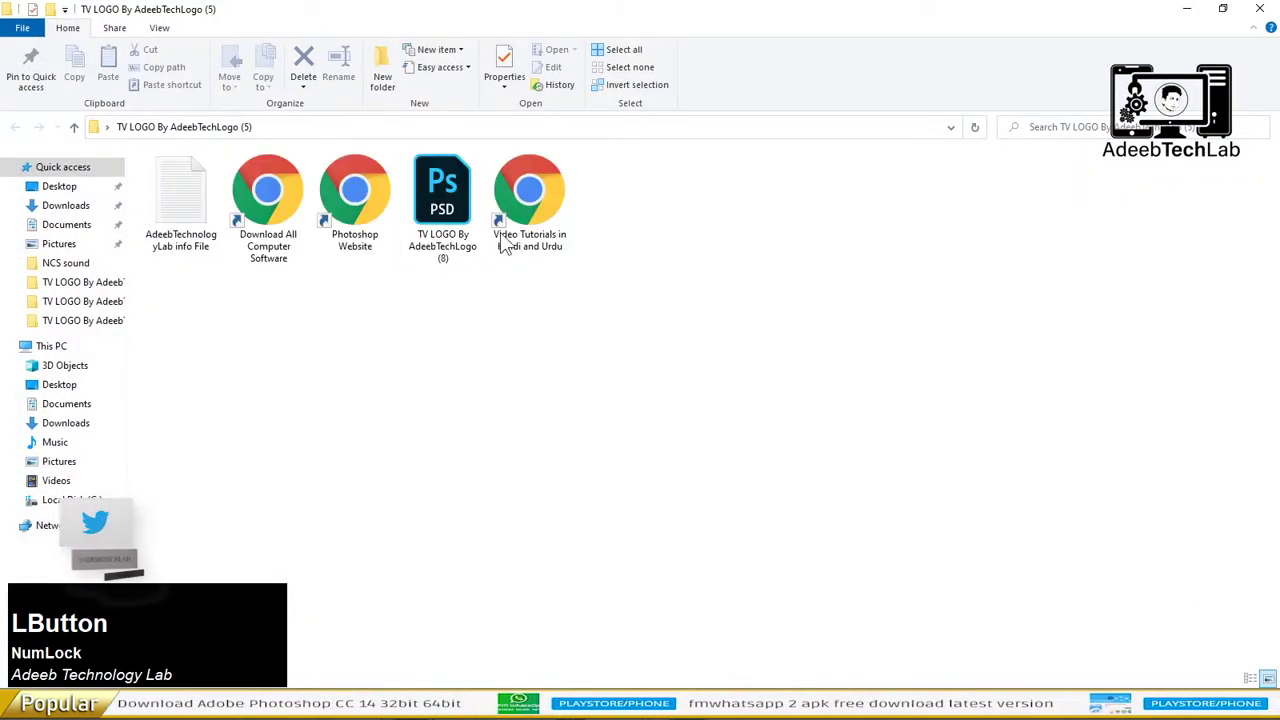
pyautogui.rightClick(430, 191)
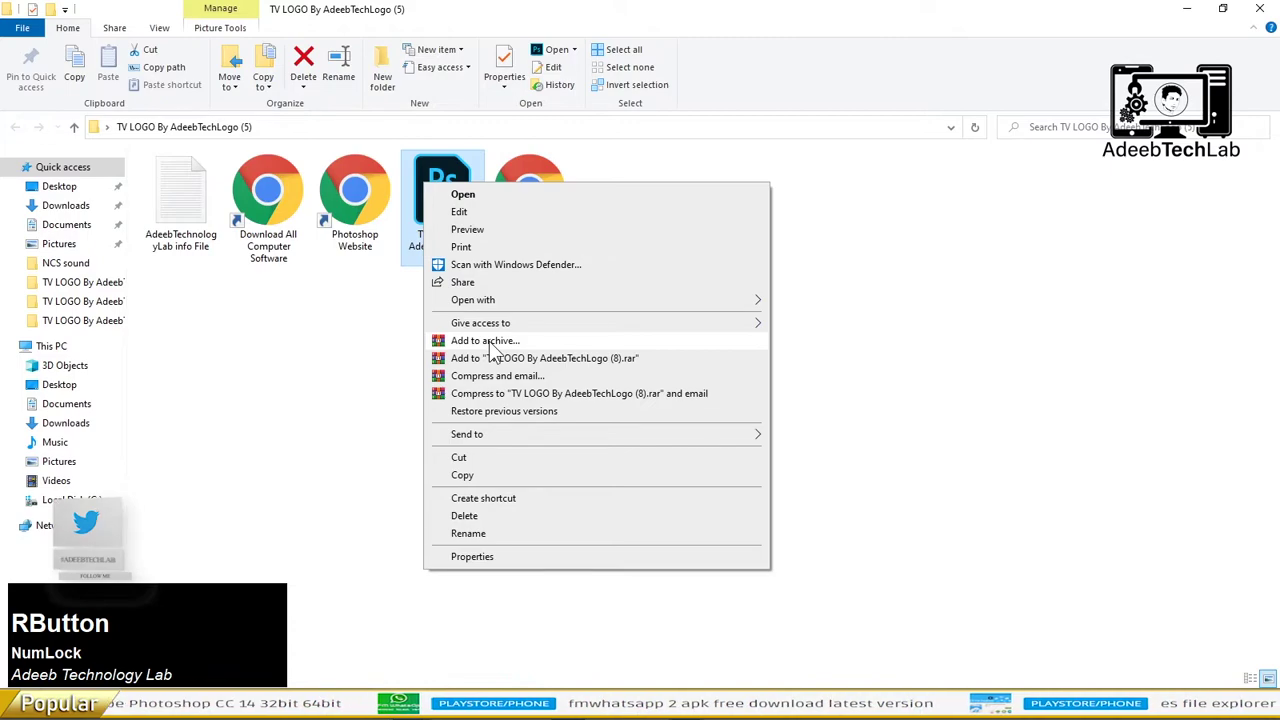
pyautogui.click(472, 203)
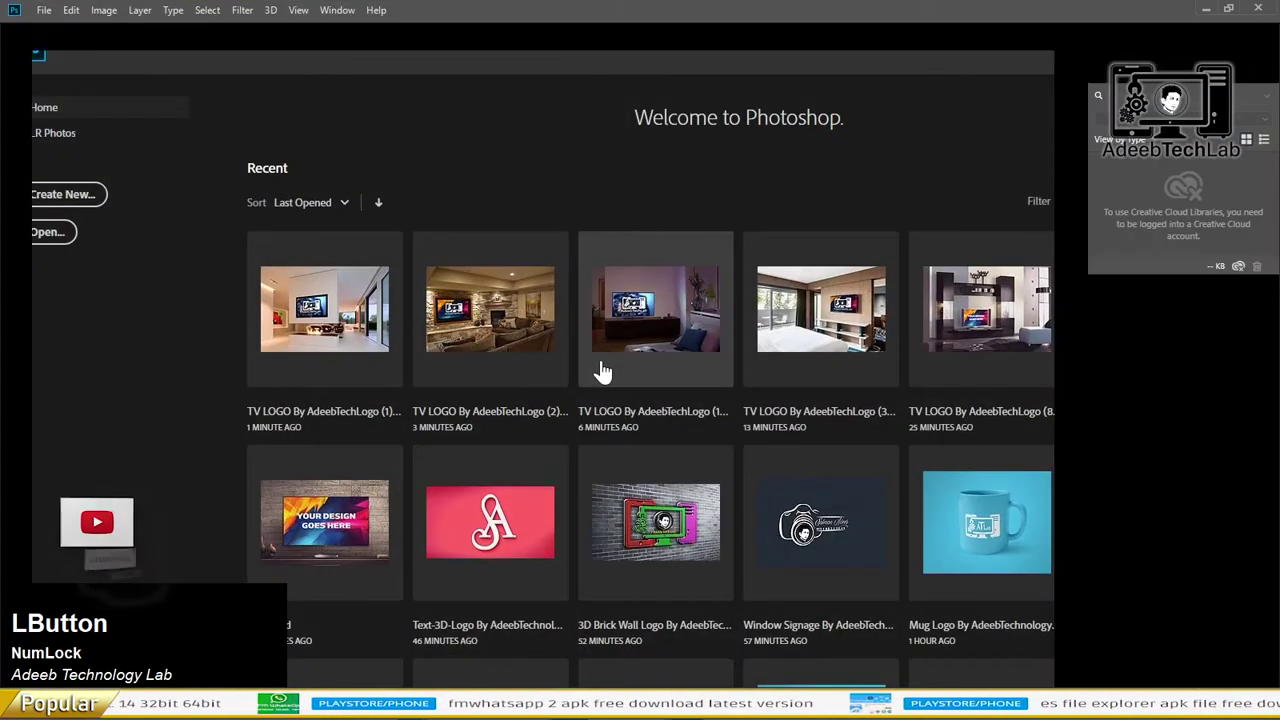
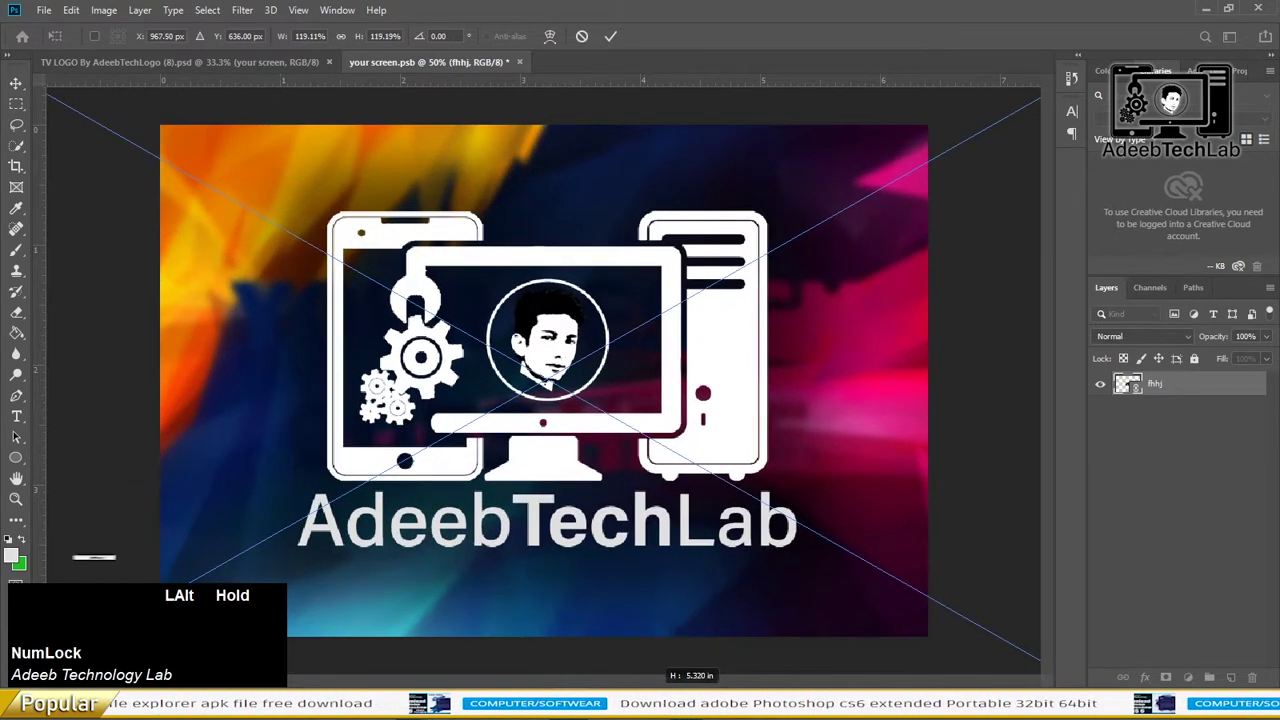
# Confirm the enlarged AdeebTechLab logo on the your screen.psb smart object artwork.
pyautogui.press('Return')
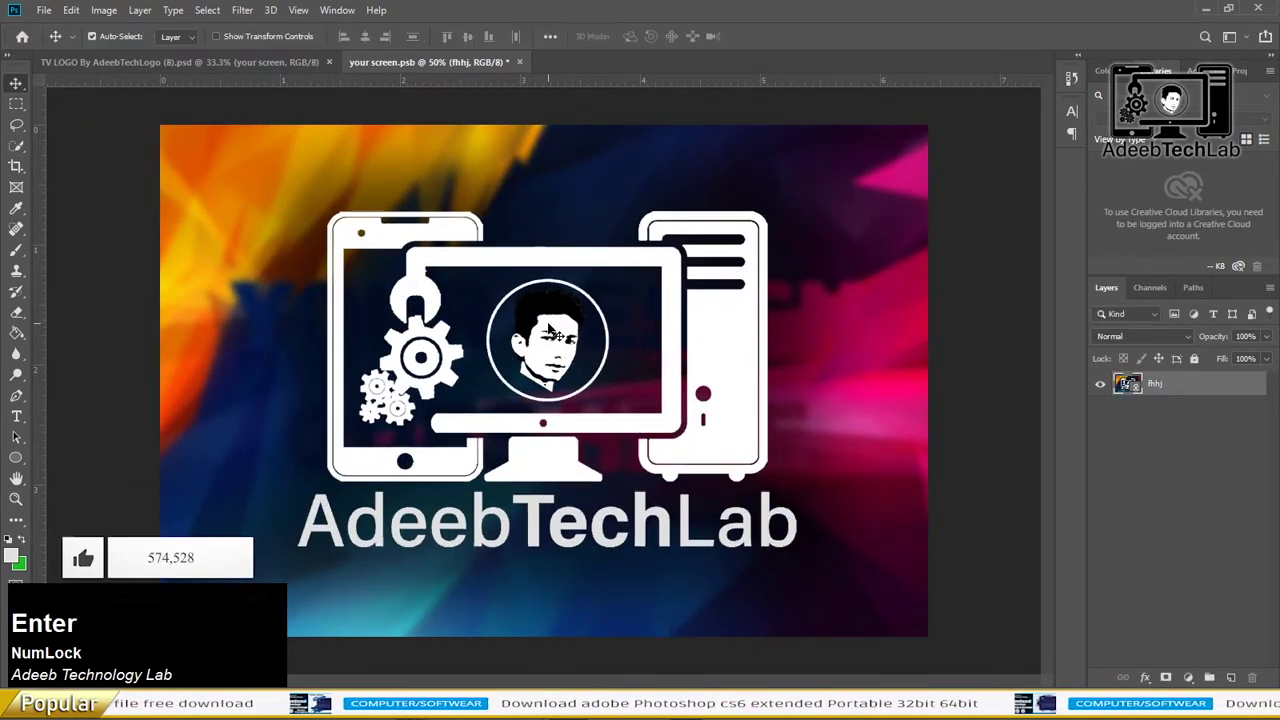
# Save the screen smart object, return to the mockup and start Save As with the format list shown for JPEG.
pyautogui.press('s')
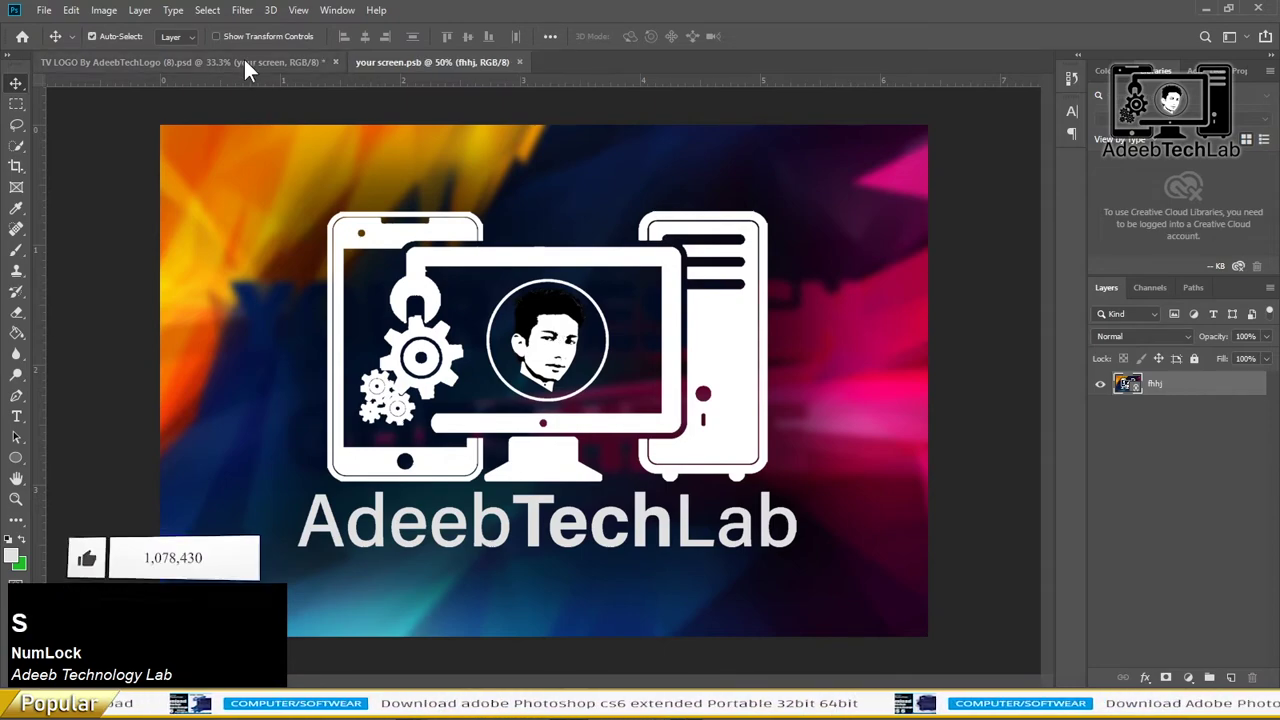
pyautogui.click(251, 69)
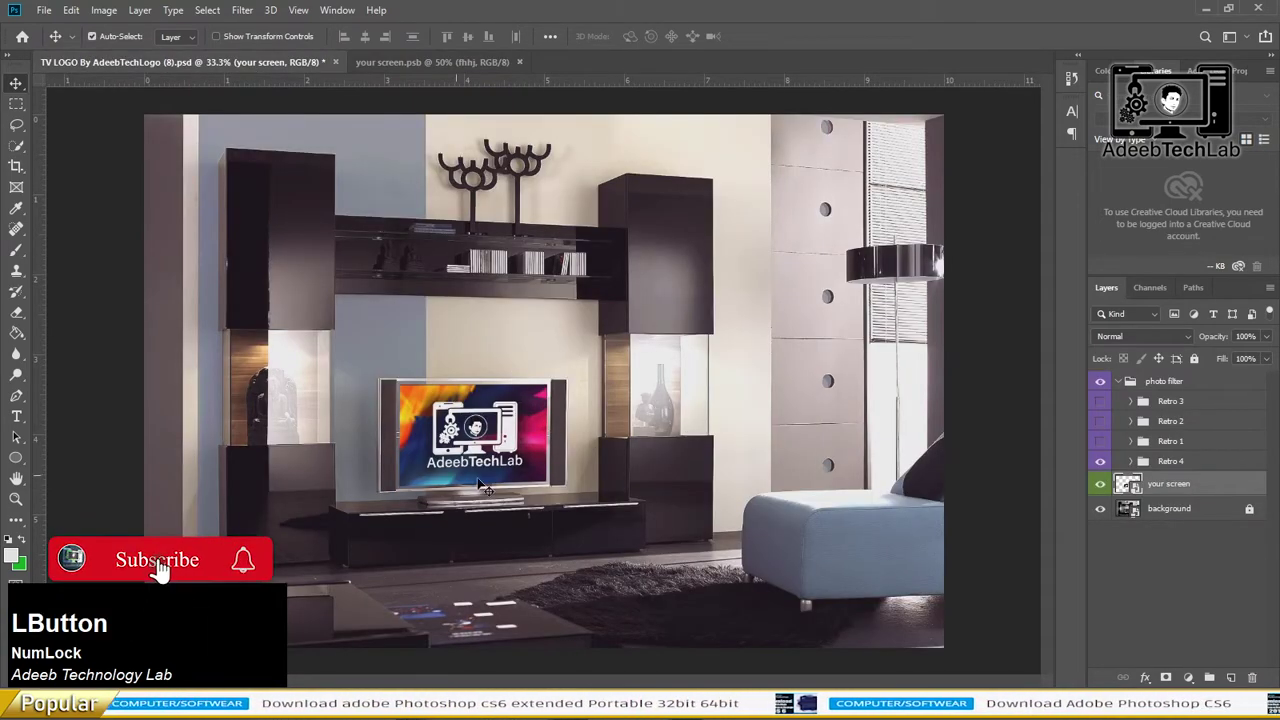
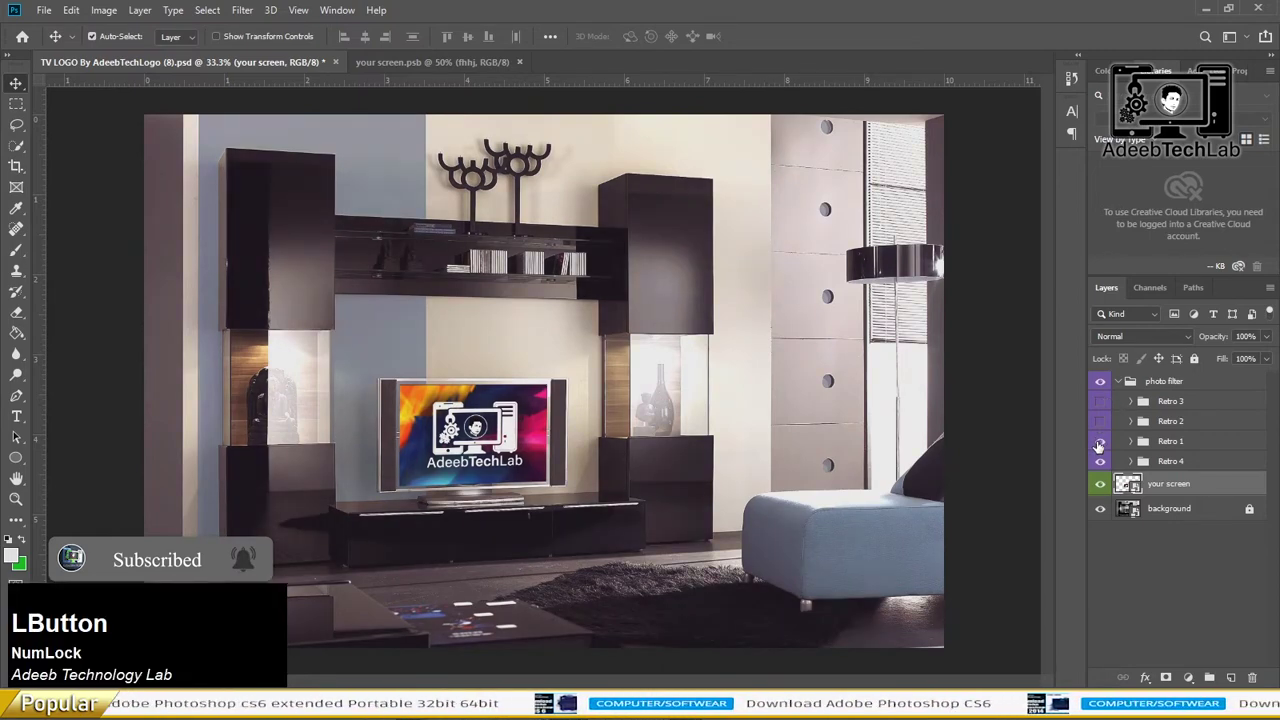
pyautogui.press('ctrl+s')
pyautogui.press('ctrl+shift+s')
pyautogui.click(245, 326)
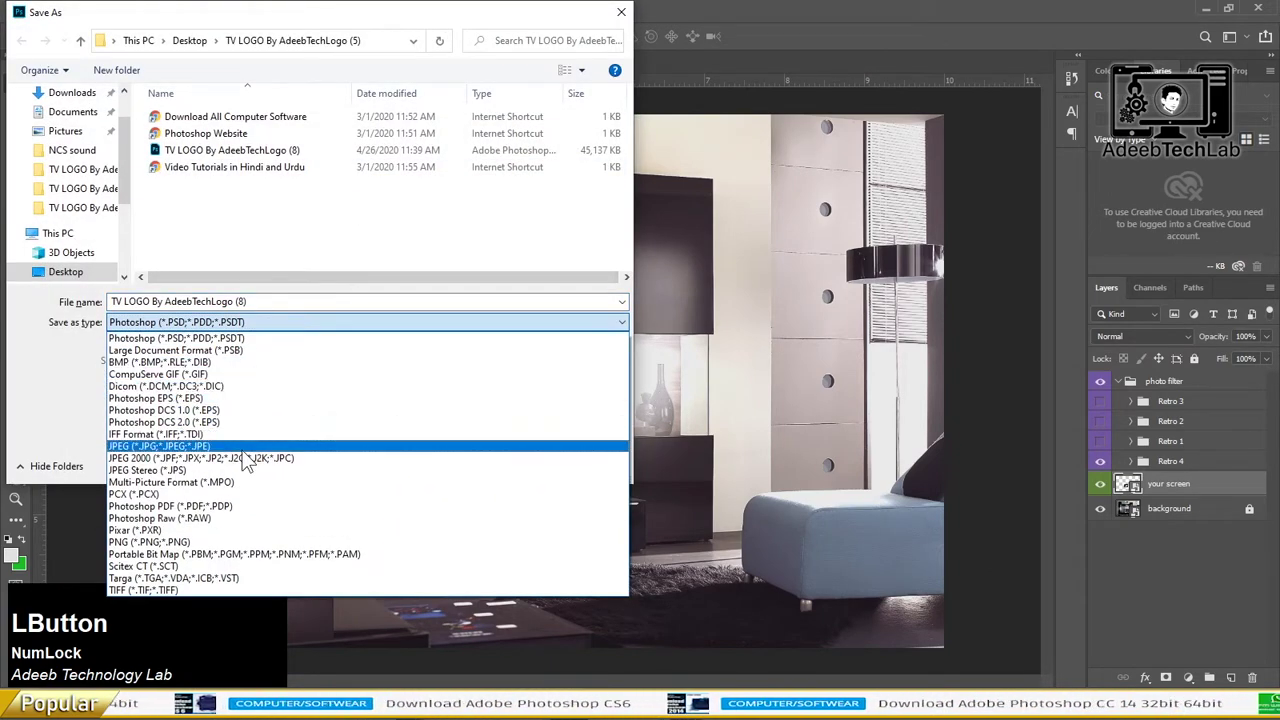